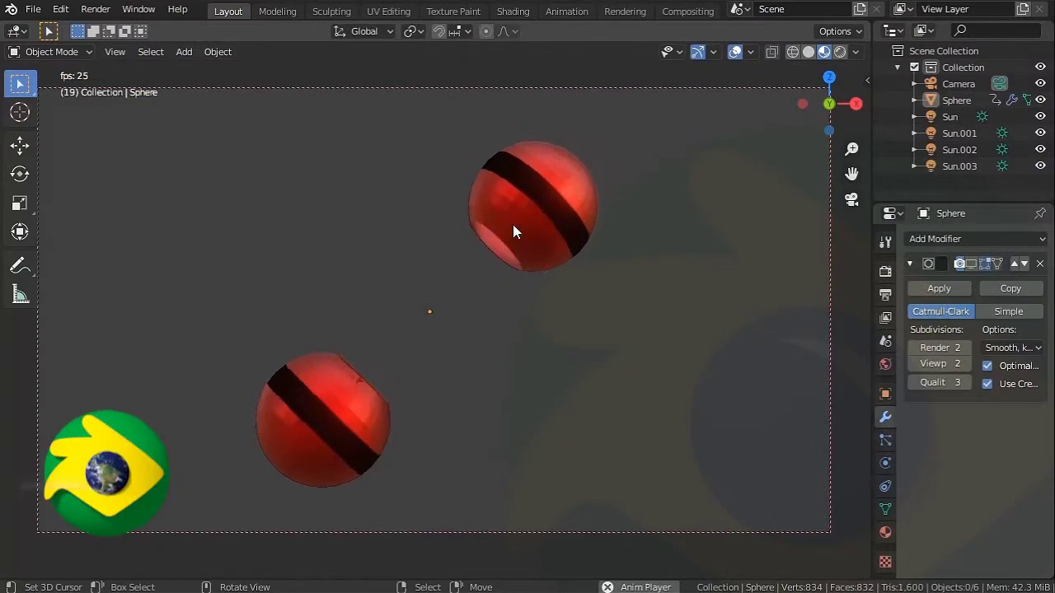
- Select the Sphere object holding the two red open-holed spheres in the viewport
{"action": "right_click", "coordinate": [521, 218]}
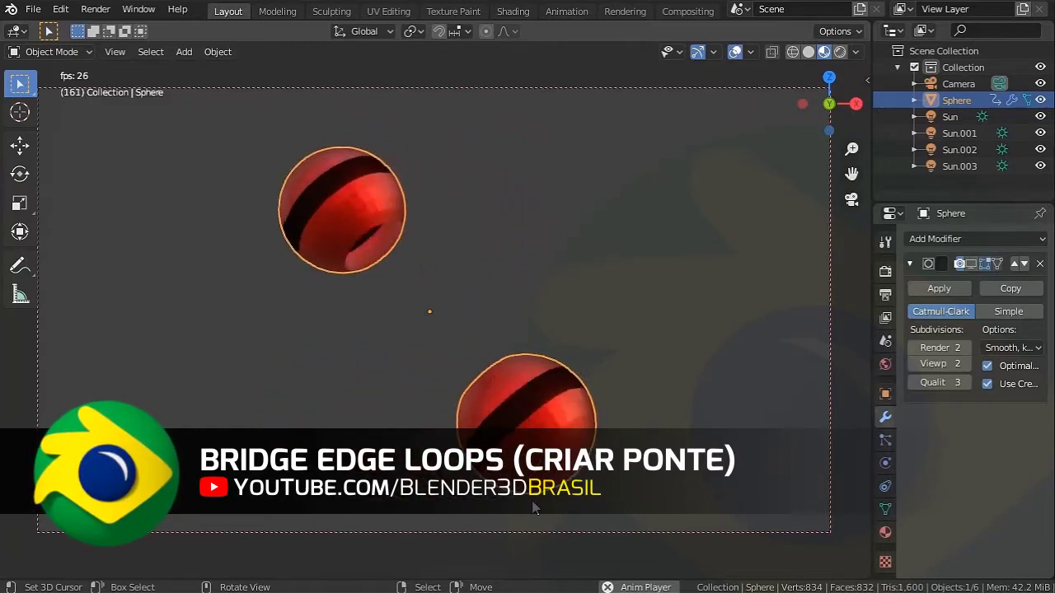
- Enter Edit Mode on the sphere mesh to reach the open rim edge loops
{"action": "key", "text": "Tab"}
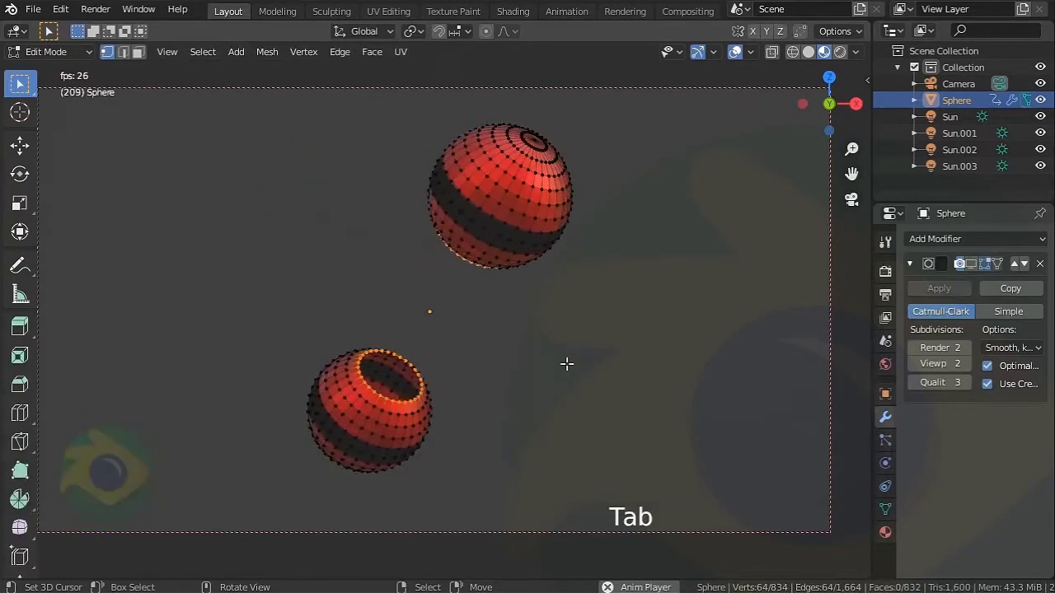
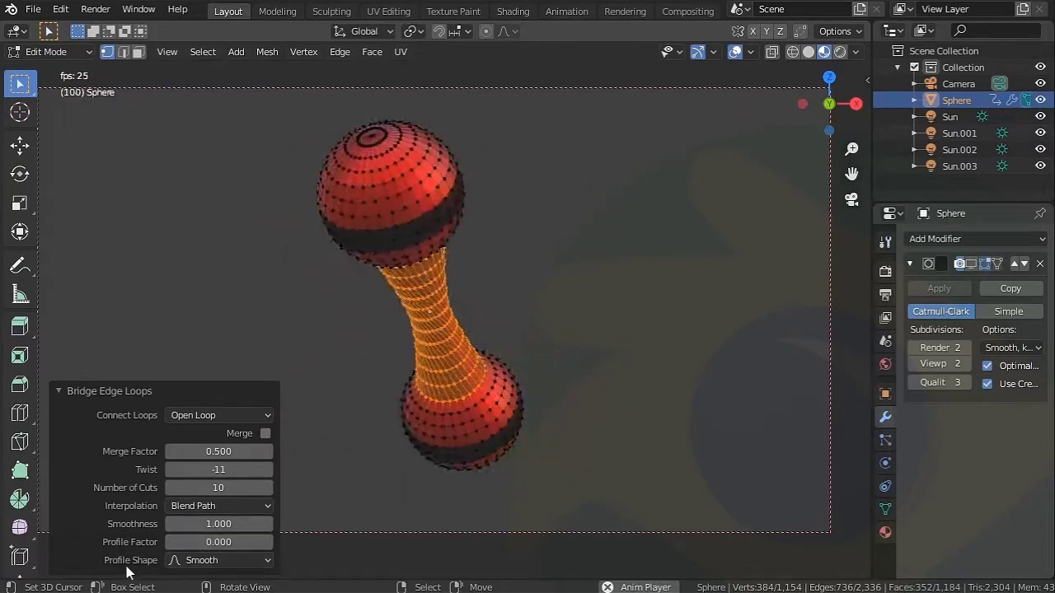
- Try the Sharp profile shape, then settle on Linear with profile factor 1.1 for the tube
{"action": "left_click", "coordinate": [220, 568]}
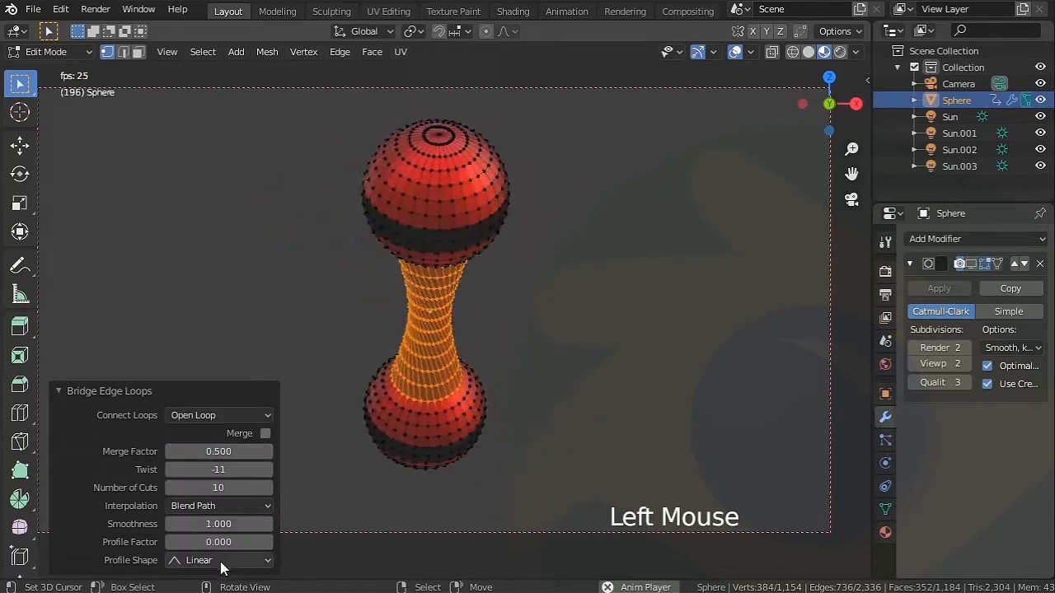
{"action": "left_click", "coordinate": [225, 566]}
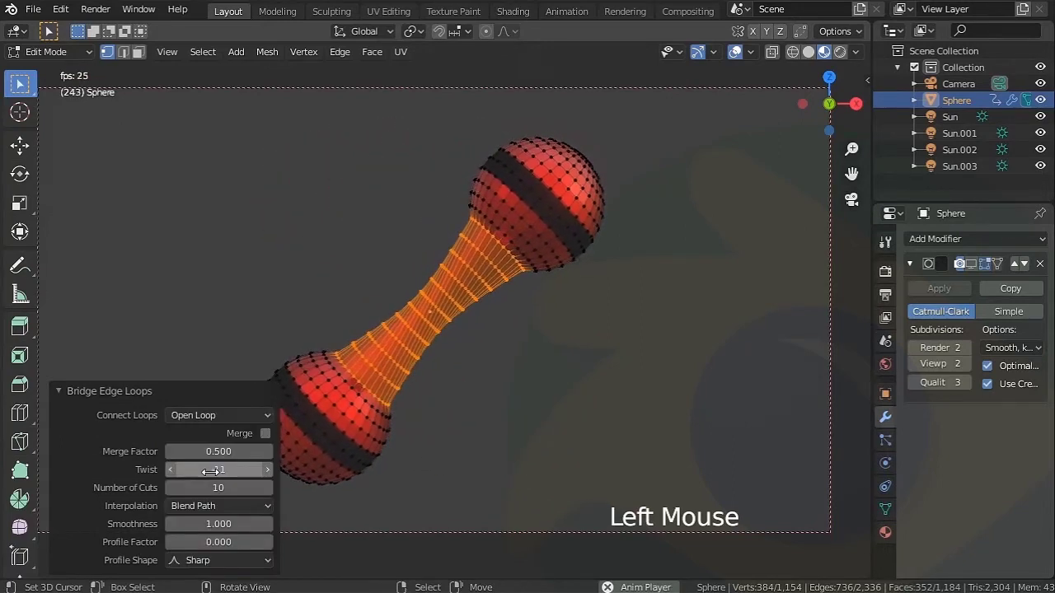
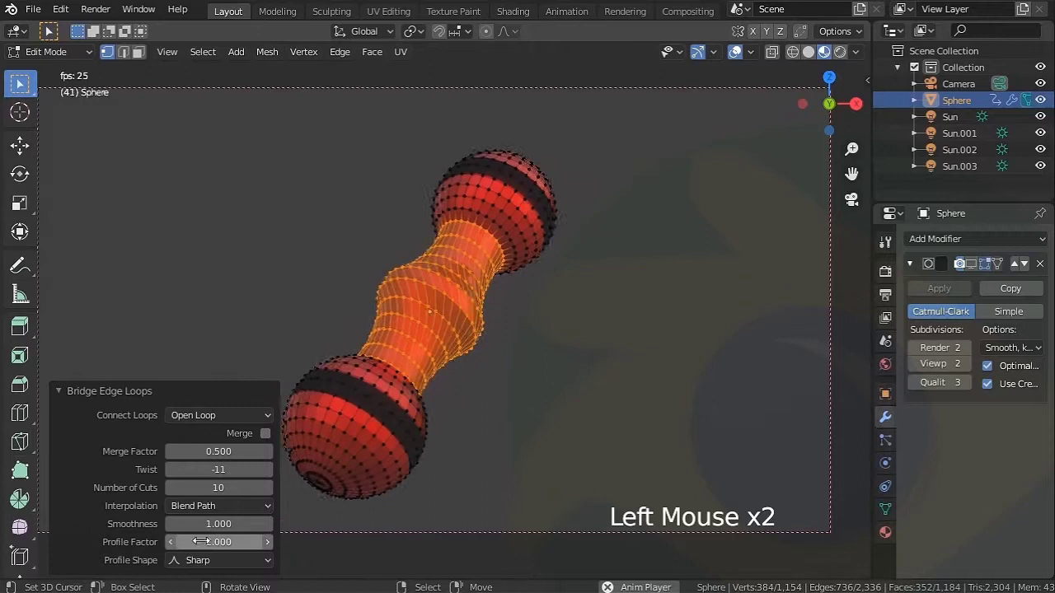
{"action": "left_click", "coordinate": [199, 571]}
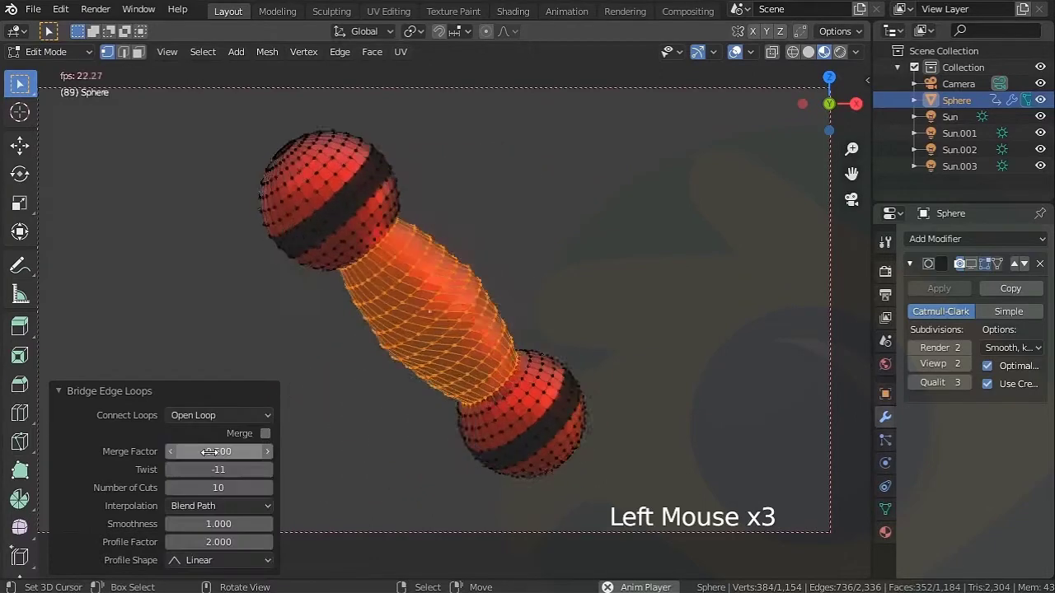
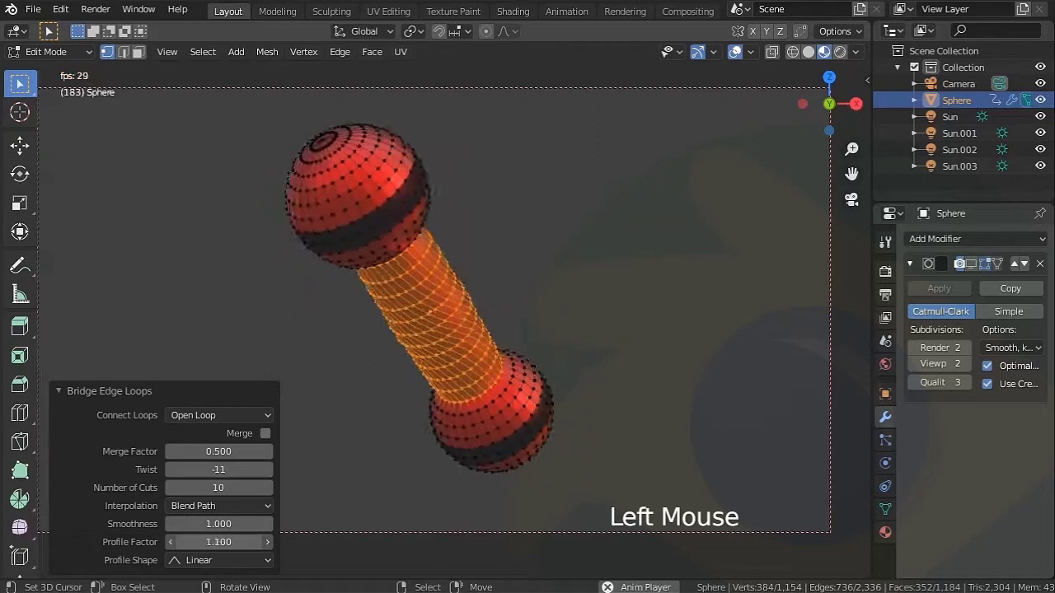
- Browse the Root and Sphere profile shapes, then set Smooth with profile factor 0.57
{"action": "left_click", "coordinate": [233, 563]}
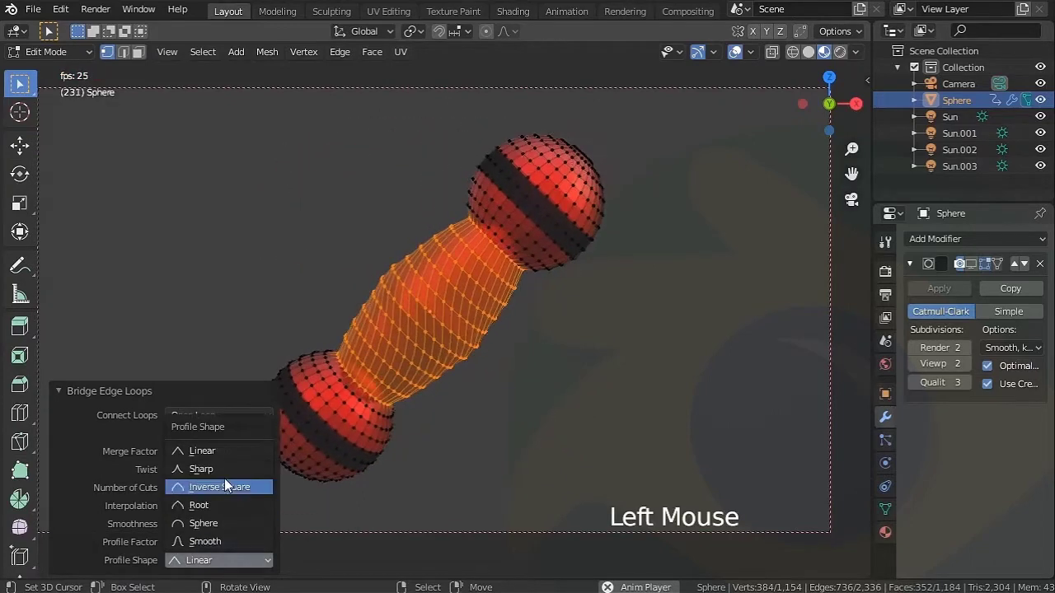
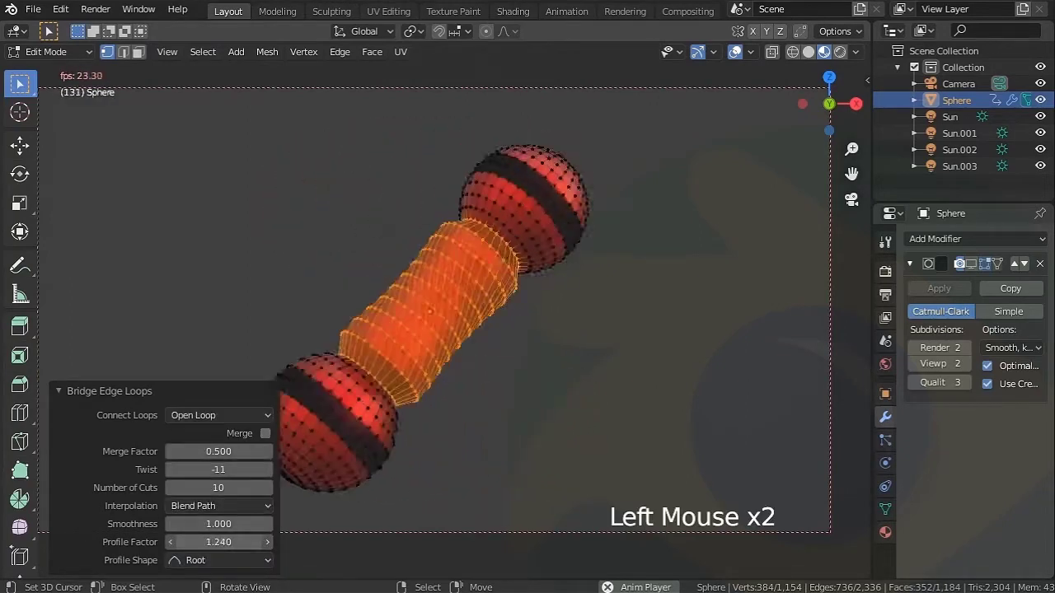
{"action": "left_click", "coordinate": [217, 565]}
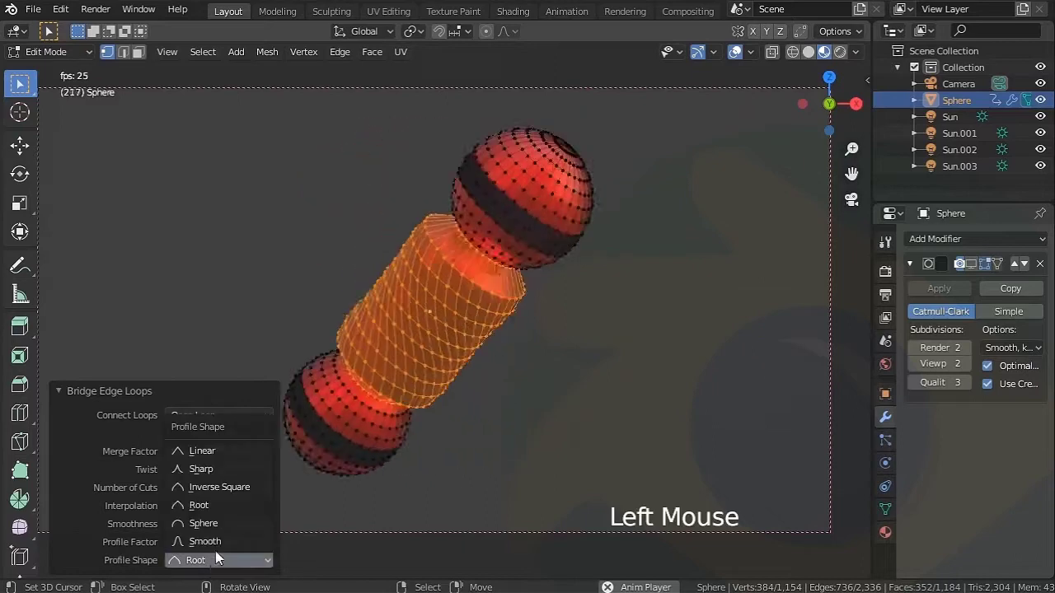
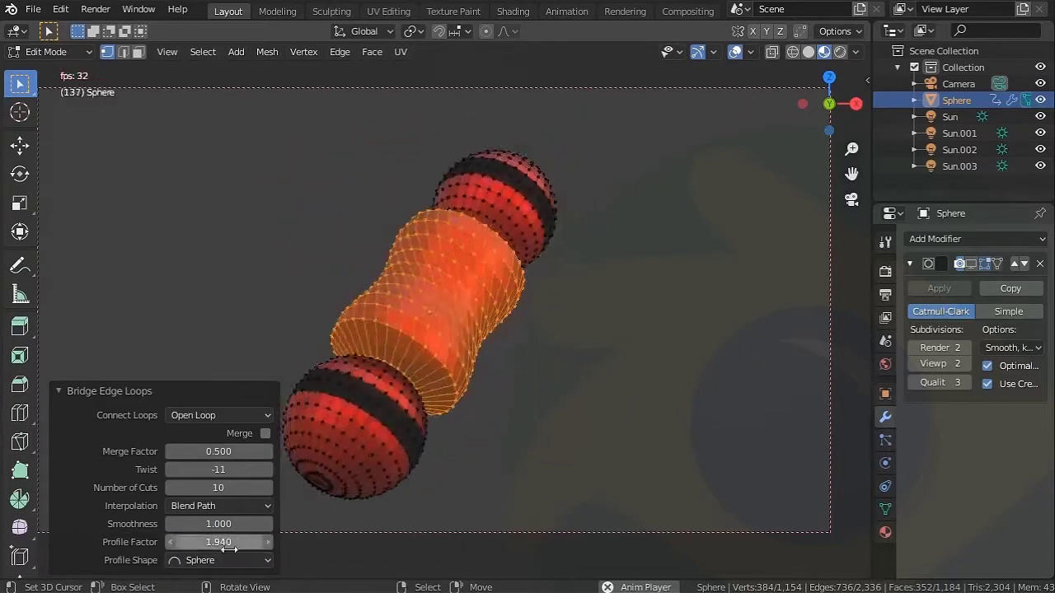
{"action": "left_click", "coordinate": [218, 572]}
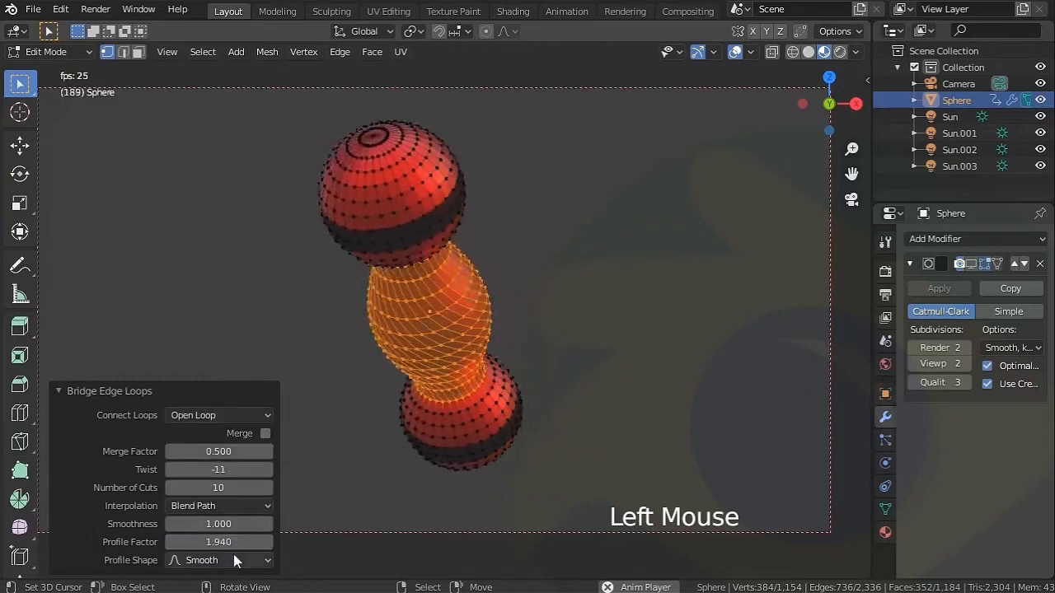